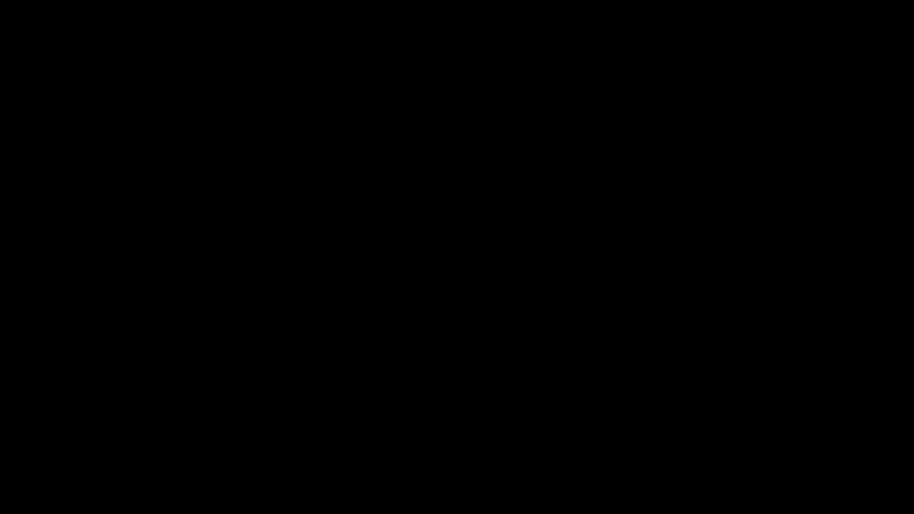
Scale the cube into a thin square base, add a cylinder and stretch it tall above the base.
key(shift+c)
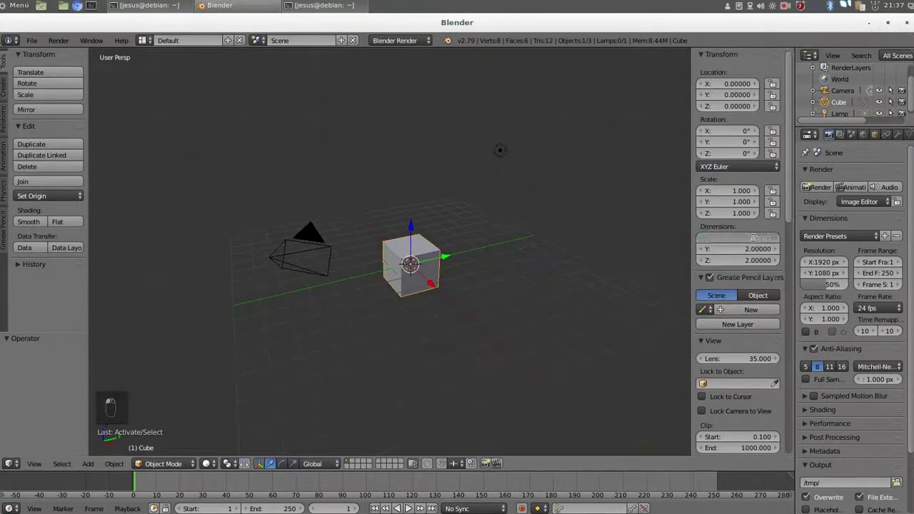
middle_click(702, 53)
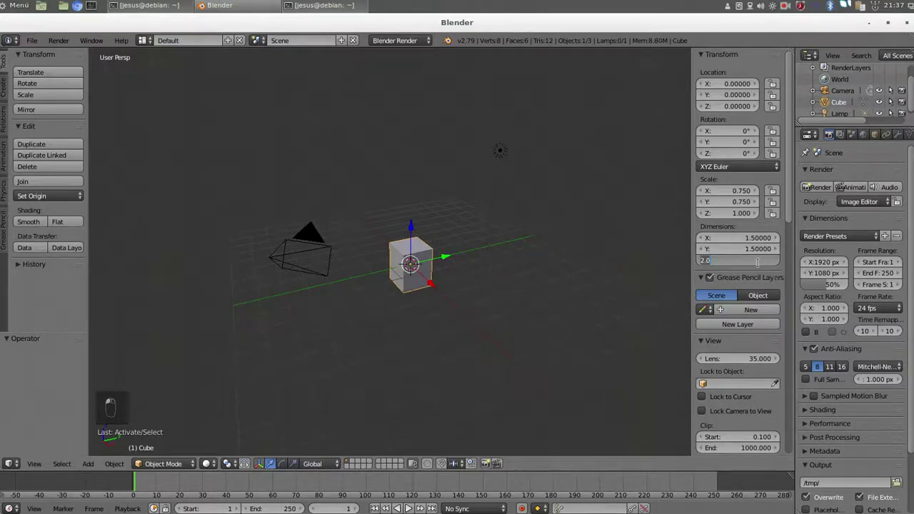
middle_click(761, 266)
key(shift+a)
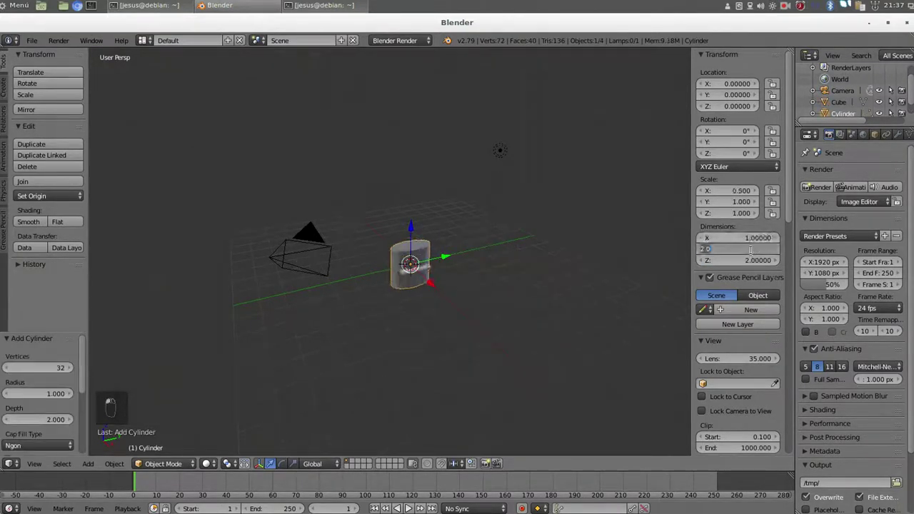
key(KP_3)
key(KP_5)
drag(477, 302, 475, 250)
click(476, 222)
click(475, 219)
click(464, 344)
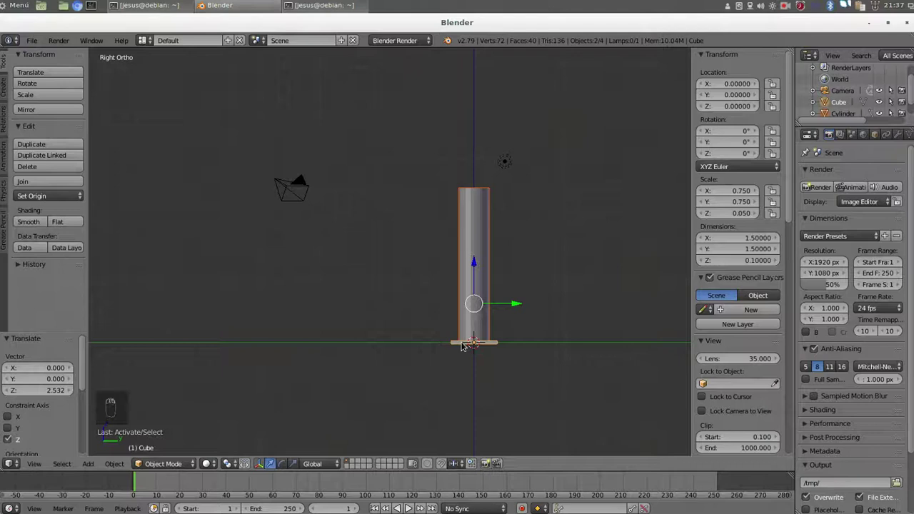
Join cylinder and base into one pillar and move it to another layer with M.
click(51, 184)
key(KP_8)
key(KP_8)
key(KP_4)
key(KP_4)
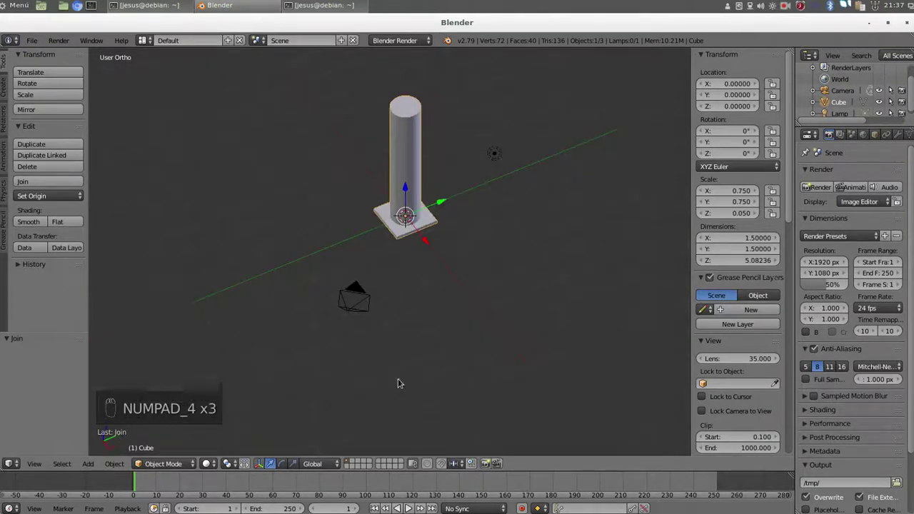
key(m)
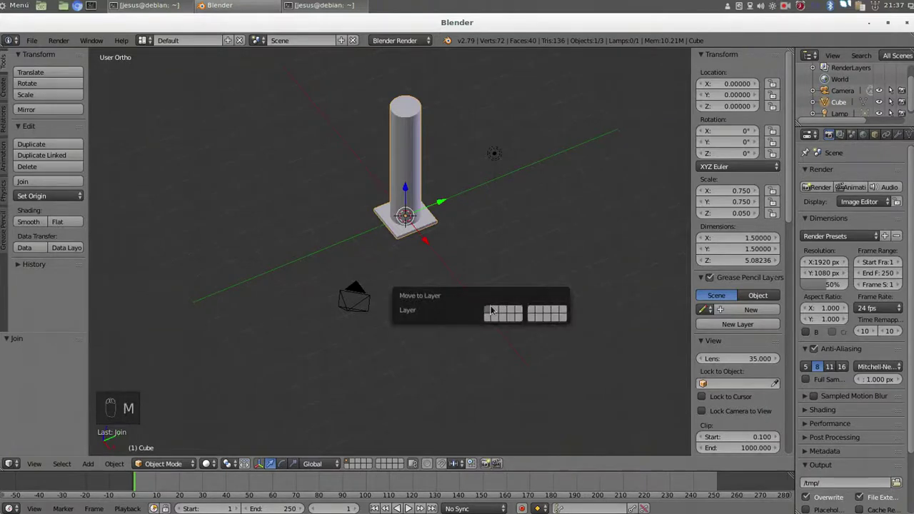
click(412, 274)
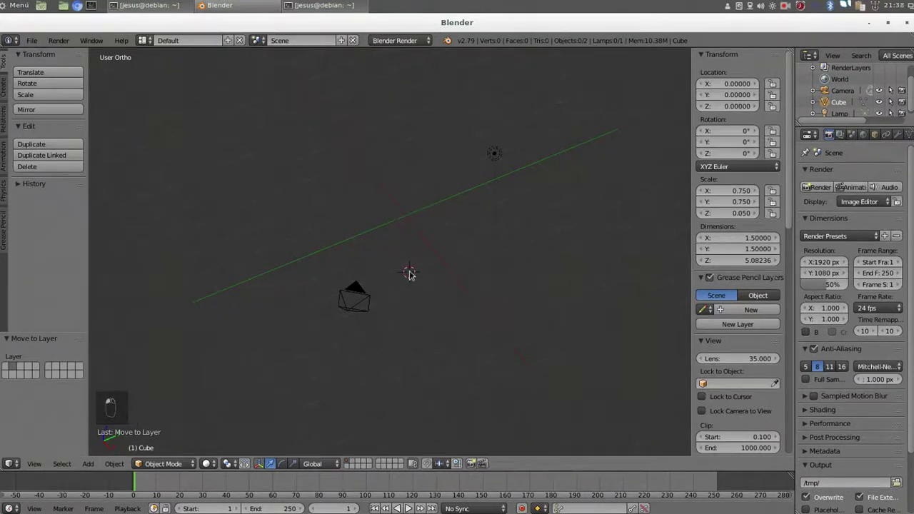
Build a second, shorter pillar from a new cube base and cylinder and join them.
key(shift+c)
key(shift+a)
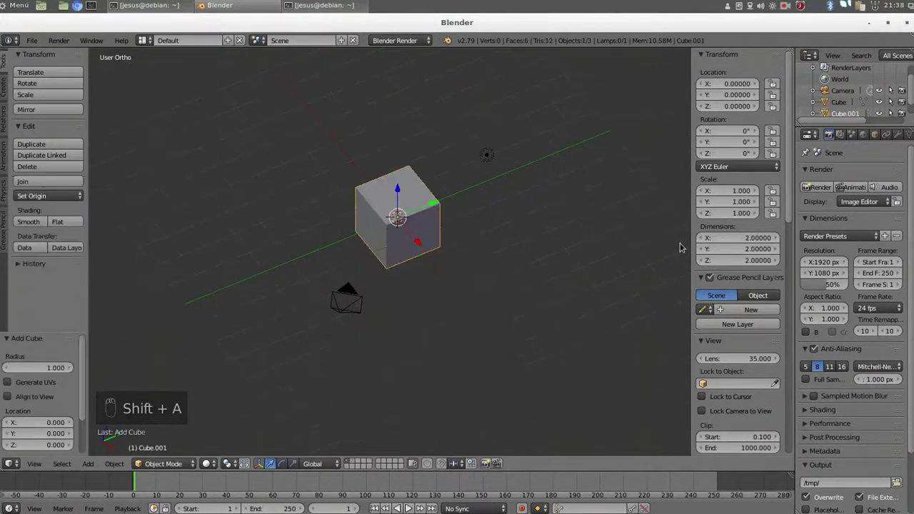
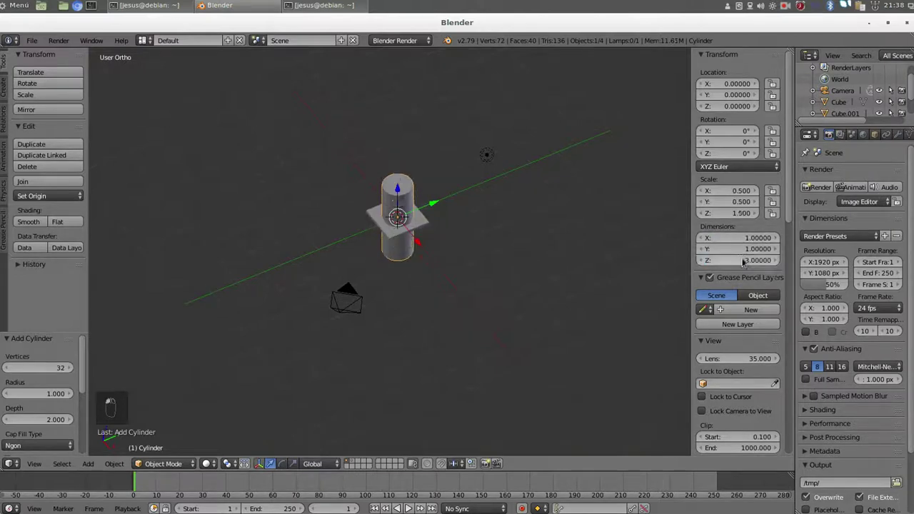
key(KP_3)
drag(478, 321, 467, 274)
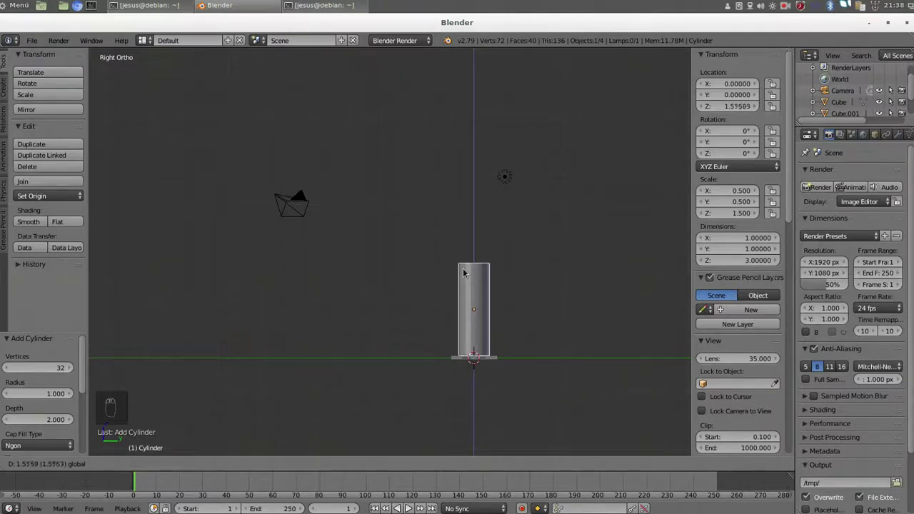
right_click(461, 362)
click(461, 360)
drag(68, 181, 518, 358)
drag(518, 357, 524, 320)
key(KP_8)
key(KP_8)
key(KP_8)
key(Return)
Slide the second pillar away from the first along the Y axis.
drag(357, 453, 398, 370)
click(400, 358)
key(KP_4)
drag(410, 366, 576, 157)
drag(576, 158, 92, 127)
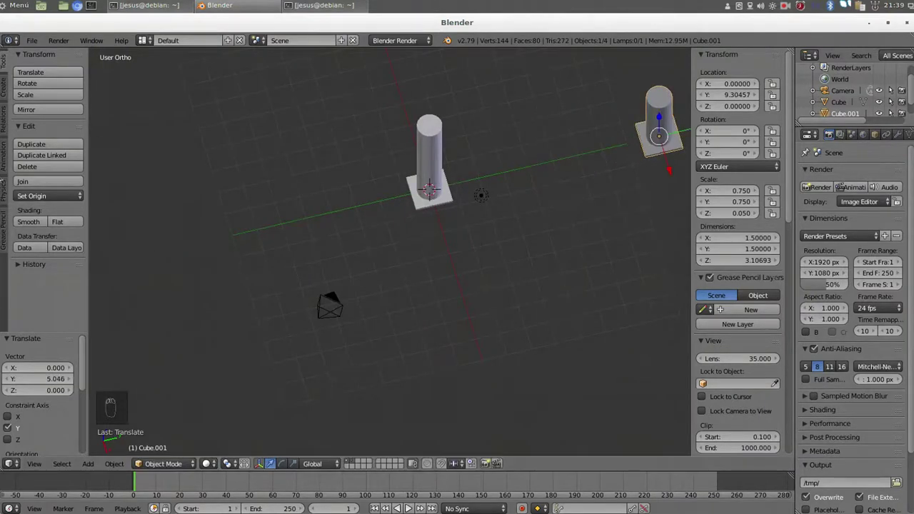
Rename the pillars pilar_interior and pilar_exterior in the Outliner.
click(420, 172)
drag(421, 171, 839, 107)
click(839, 108)
key(BackSpace)
key(BackSpace)
key(BackSpace)
key(BackSpace)
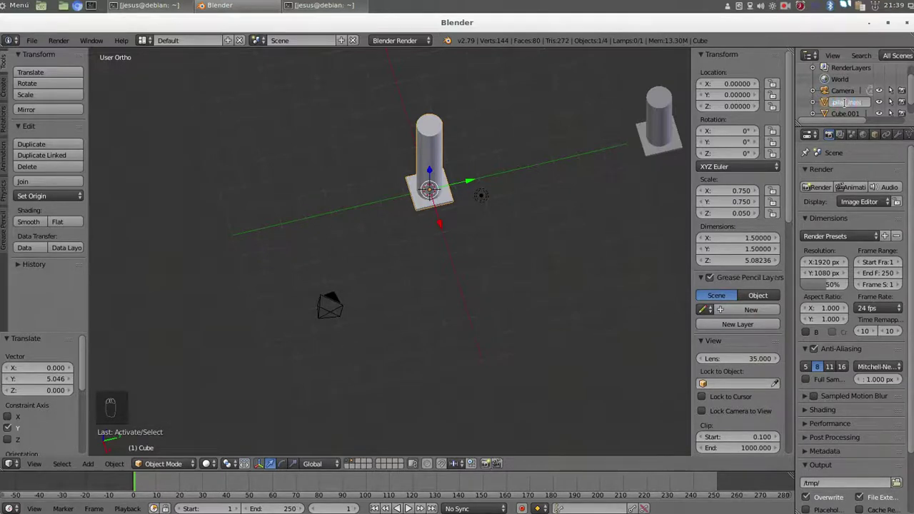
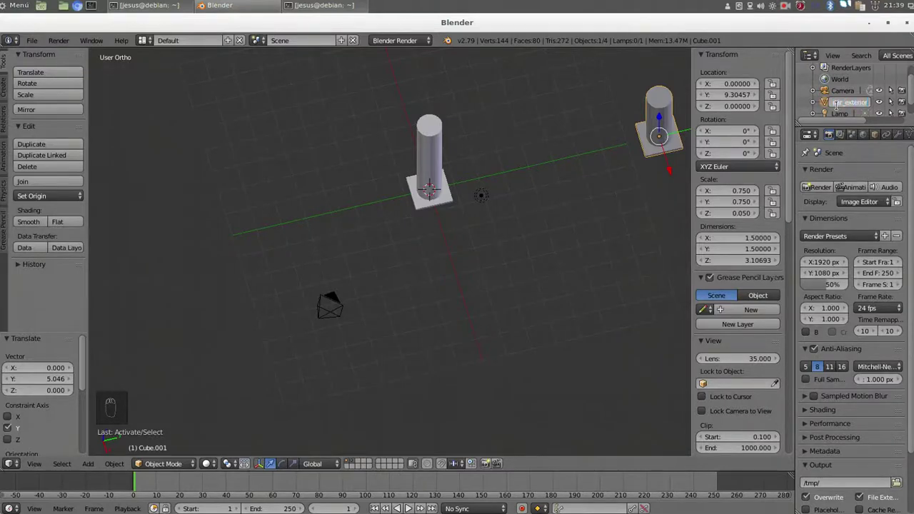
Add a cube at the inner pillar and scale it to a 6 x 5 x 0.15 floor slab.
right_click(440, 187)
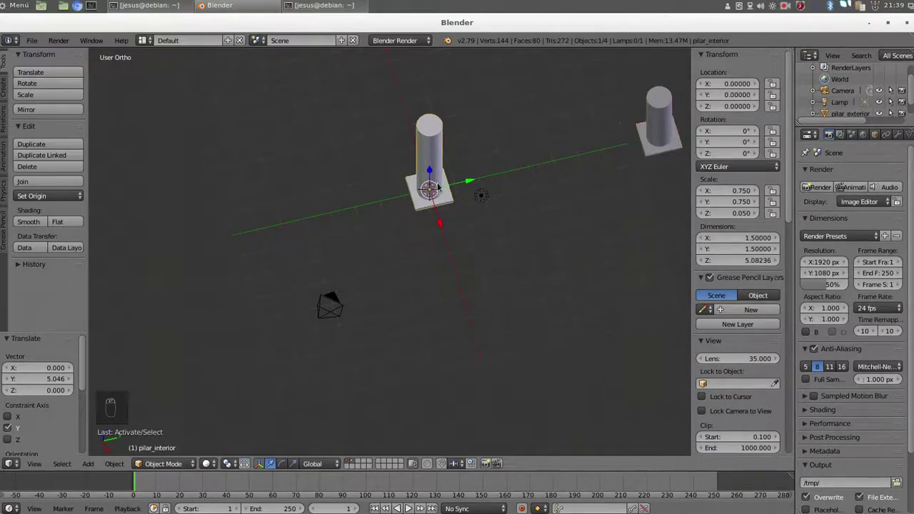
key(shift+a)
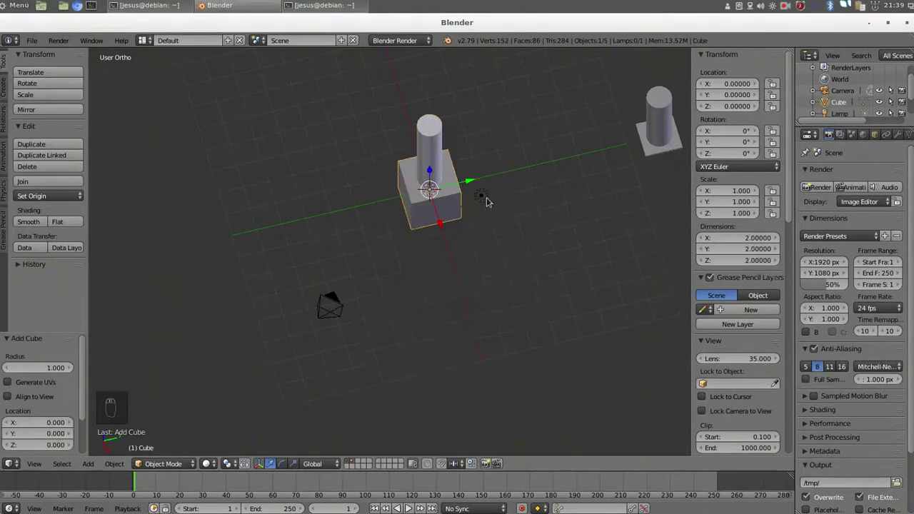
click(757, 241)
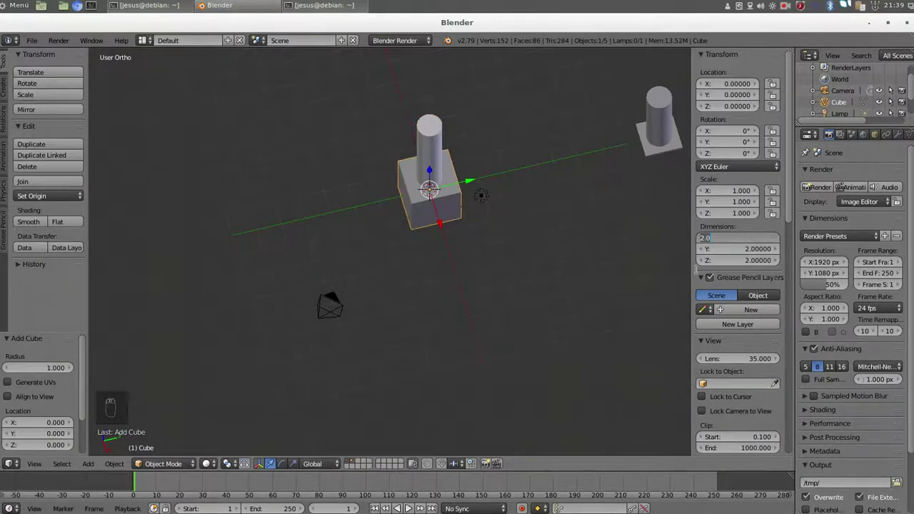
drag(429, 190, 751, 262)
click(751, 262)
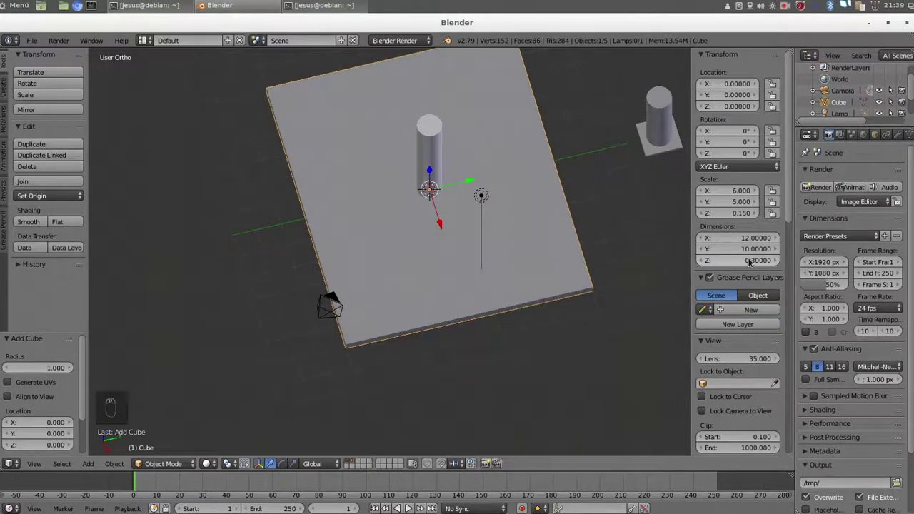
click(432, 172)
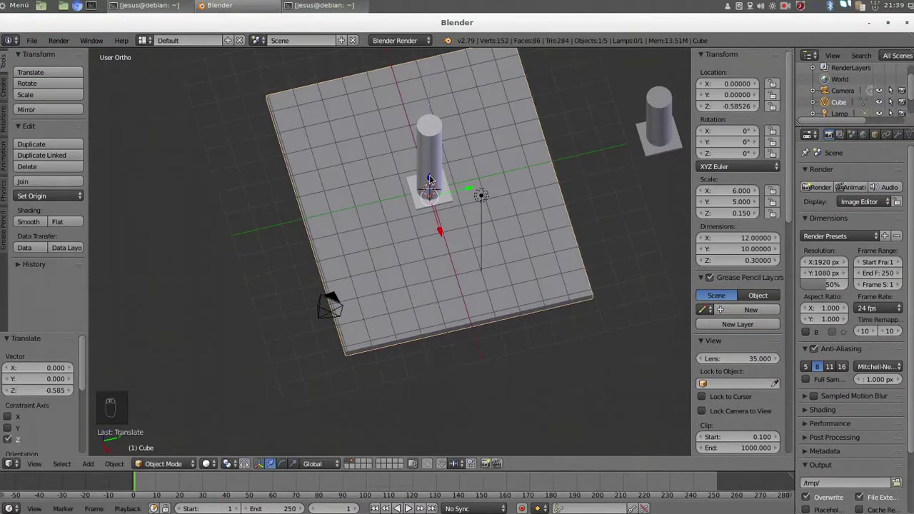
Lower the slab along Z just under the pillar base and view it from above.
key(KP_5)
key(KP_3)
key(KP_5)
middle_click(467, 316)
click(465, 314)
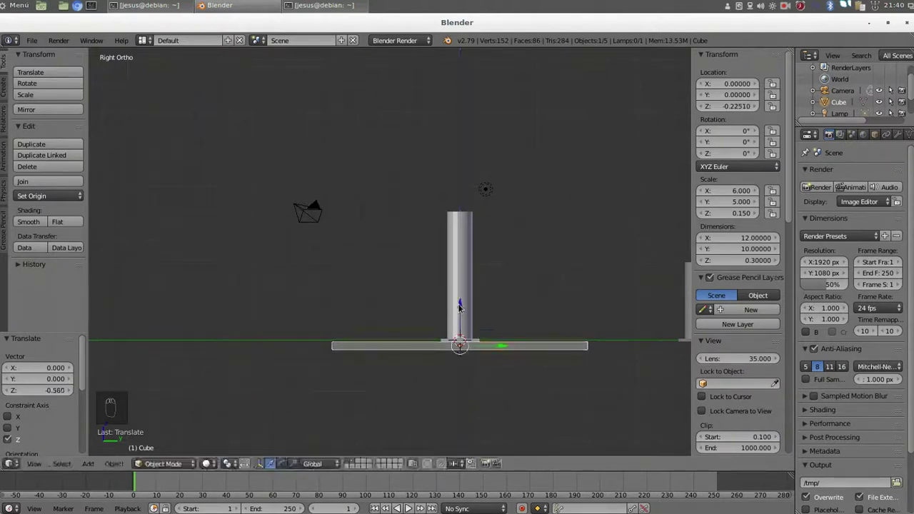
key(KP_8)
key(KP_8)
key(KP_8)
key(KP_8)
key(KP_8)
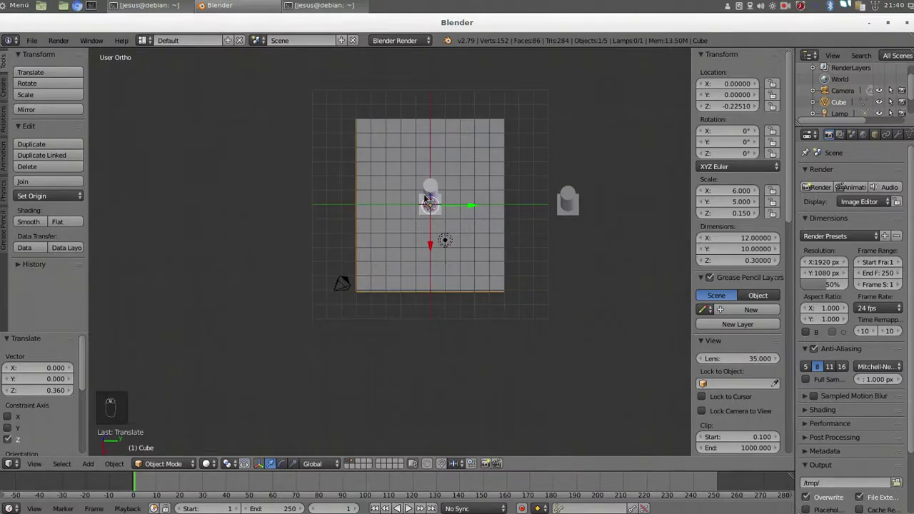
Duplicate pilar_interior and slide the copy along Y to the opposite side of the slab.
click(433, 201)
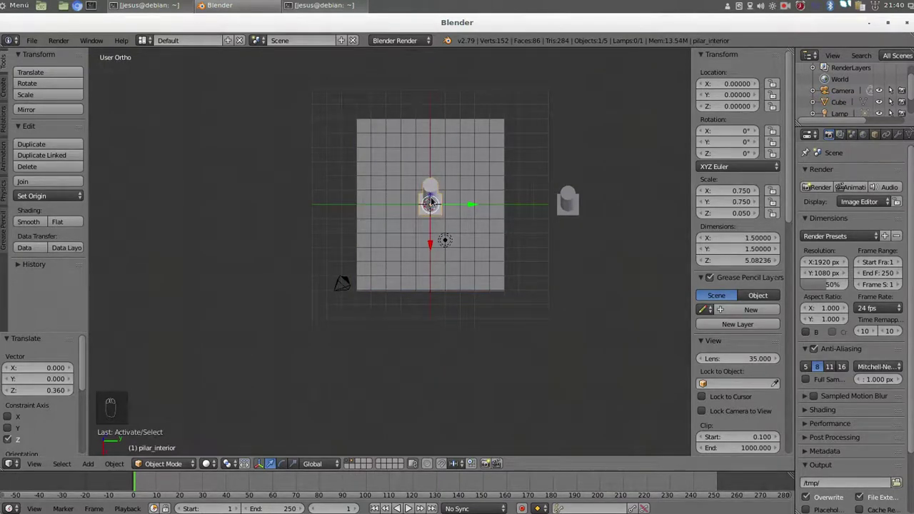
key(shift+d)
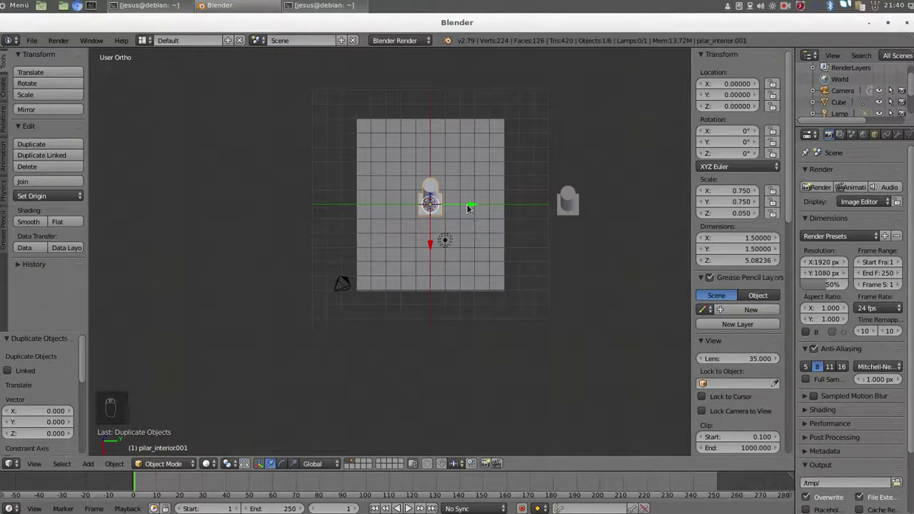
drag(470, 209, 423, 209)
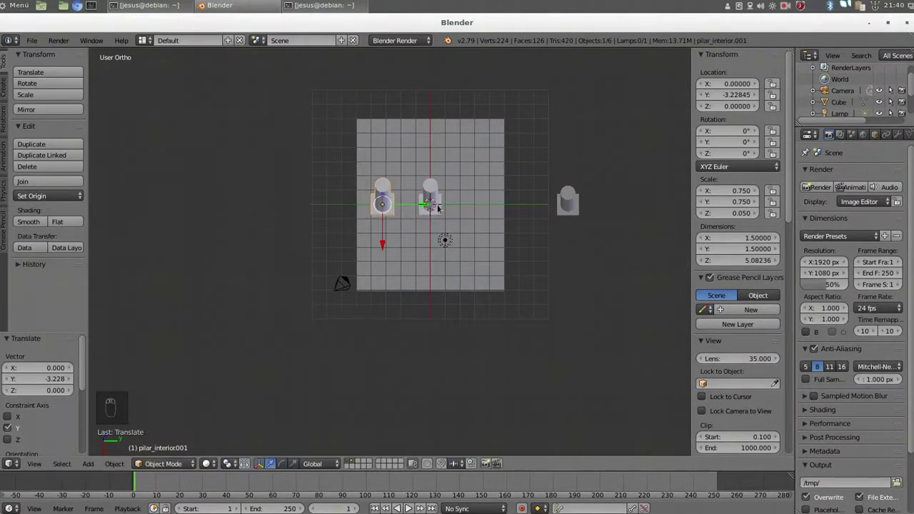
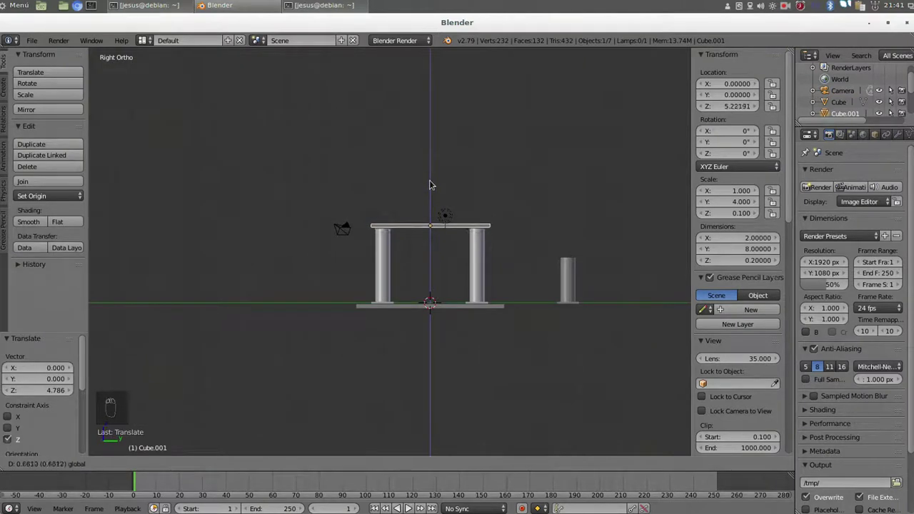
Raise the architrave beam to rest across both pillar tops.
drag(401, 307, 431, 276)
middle_click(432, 276)
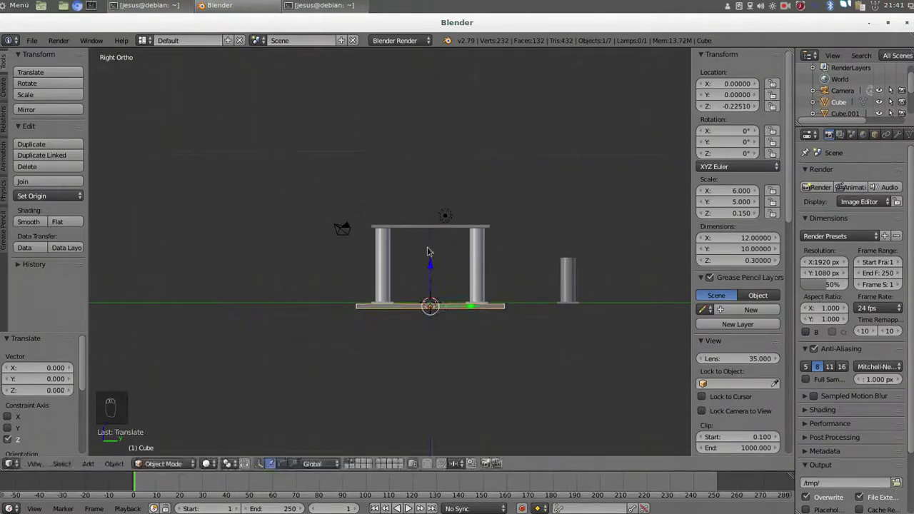
right_click(411, 229)
key(KP_8)
key(KP_8)
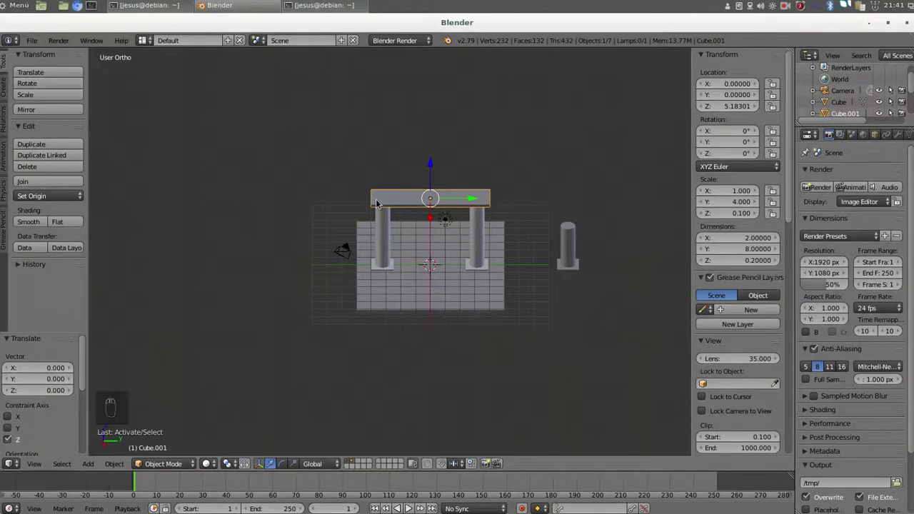
click(374, 201)
middle_click(418, 202)
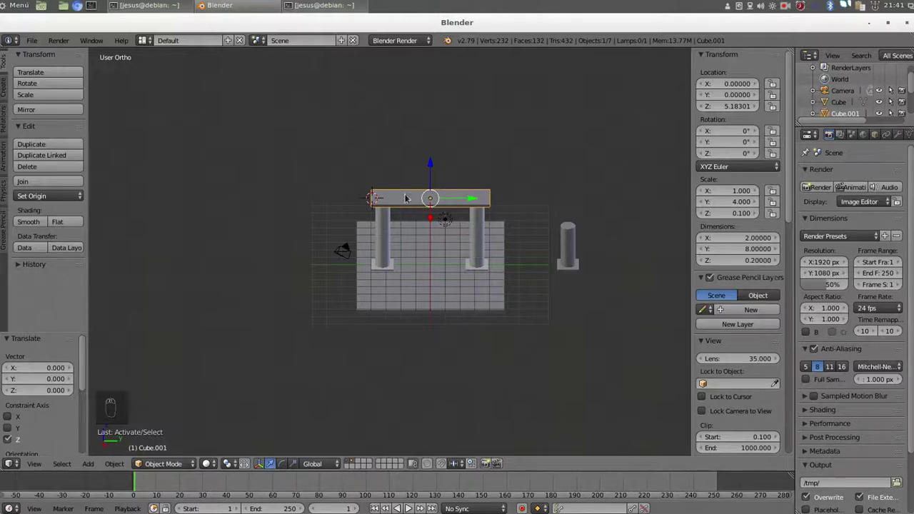
drag(232, 469, 238, 430)
click(239, 430)
click(242, 436)
click(424, 203)
Duplicate the beam into a short plank and lift it above the architrave.
key(shift+d)
click(762, 253)
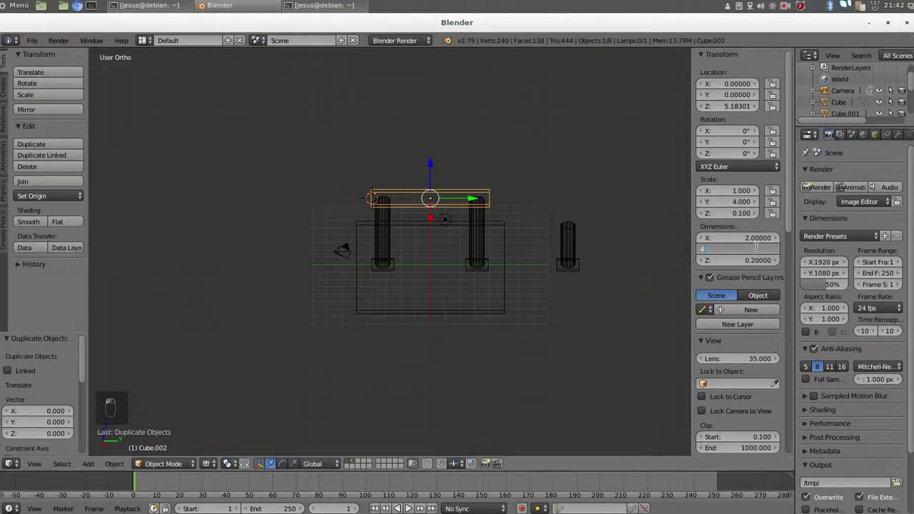
drag(476, 199, 440, 195)
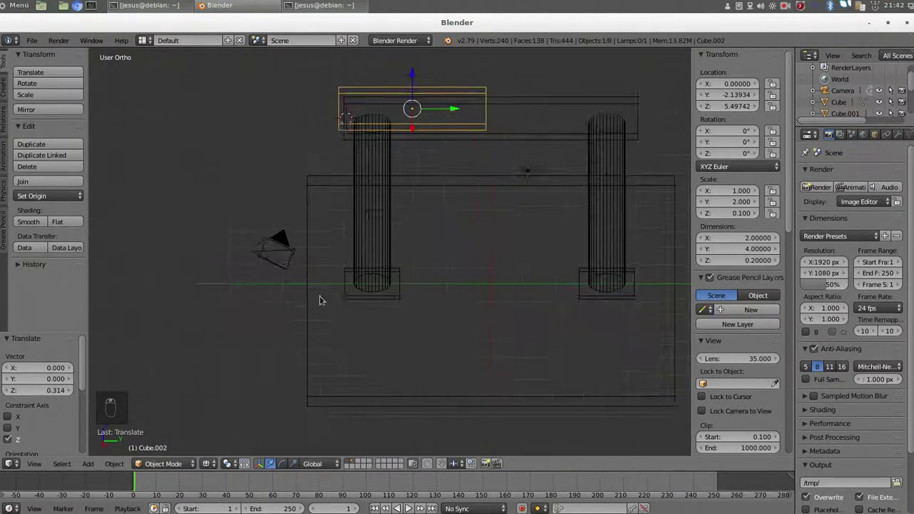
key(KP_5)
key(KP_3)
key(KP_5)
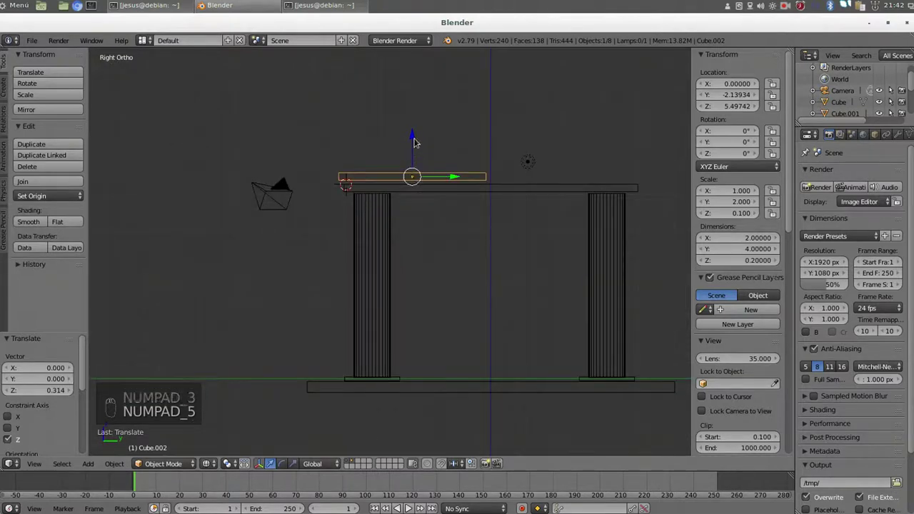
drag(482, 190, 491, 155)
Nudge the long beam down slightly and lower the base slab a little.
right_click(491, 154)
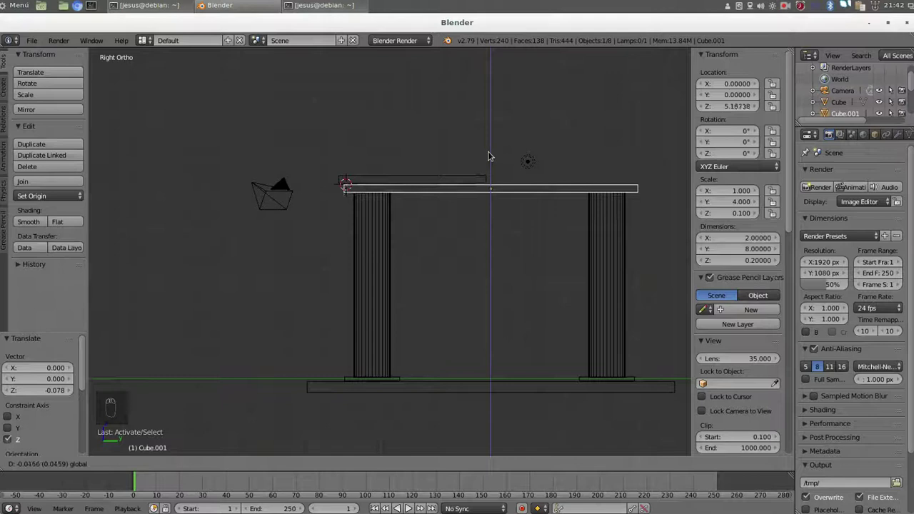
drag(434, 389, 492, 352)
right_click(490, 347)
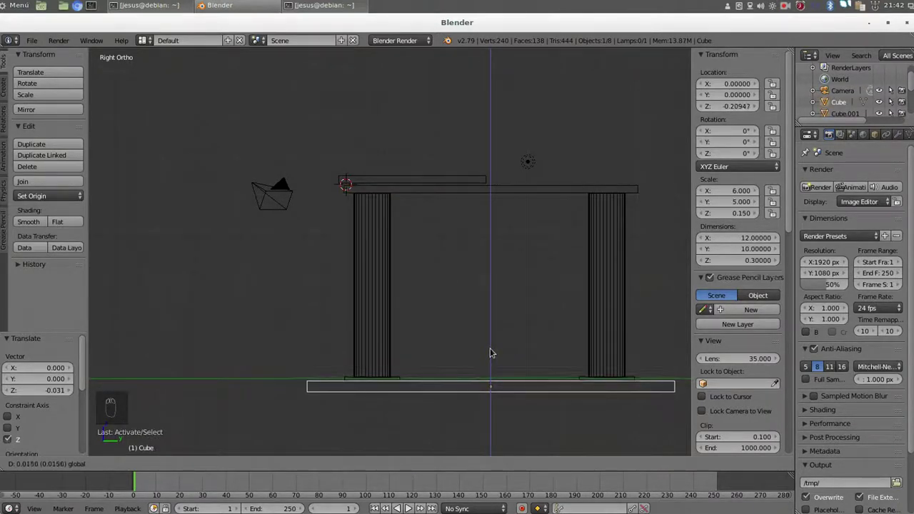
drag(425, 182, 460, 180)
click(458, 180)
Set the short beam's origin to the 3D cursor at its left end.
drag(419, 138, 422, 143)
drag(421, 142, 461, 187)
click(461, 186)
click(347, 186)
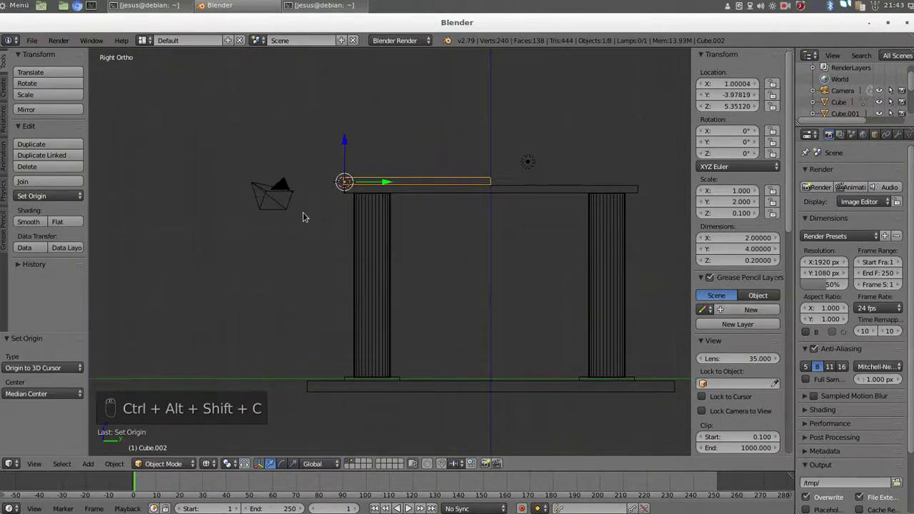
Tilt the plank 16 degrees on X, duplicate it and move the copy toward the right end.
click(745, 135)
right_click(414, 161)
click(413, 160)
key(shift+d)
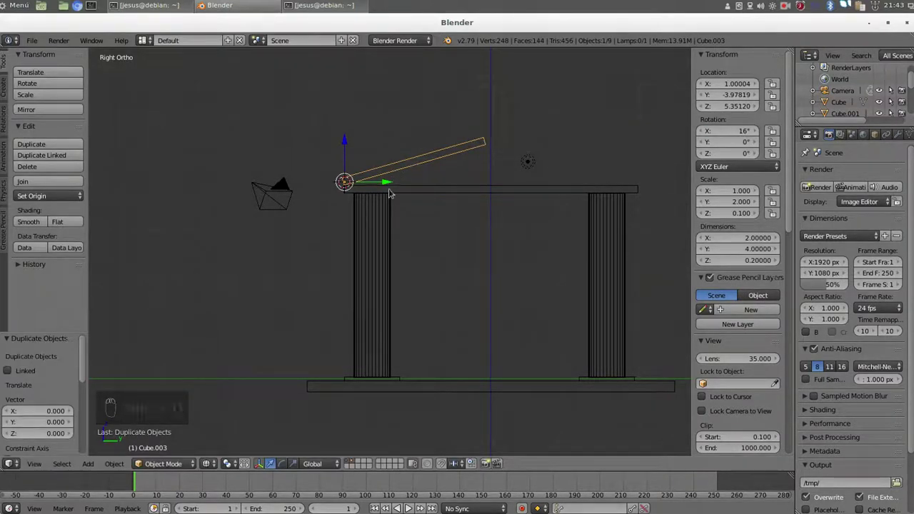
drag(386, 181, 593, 181)
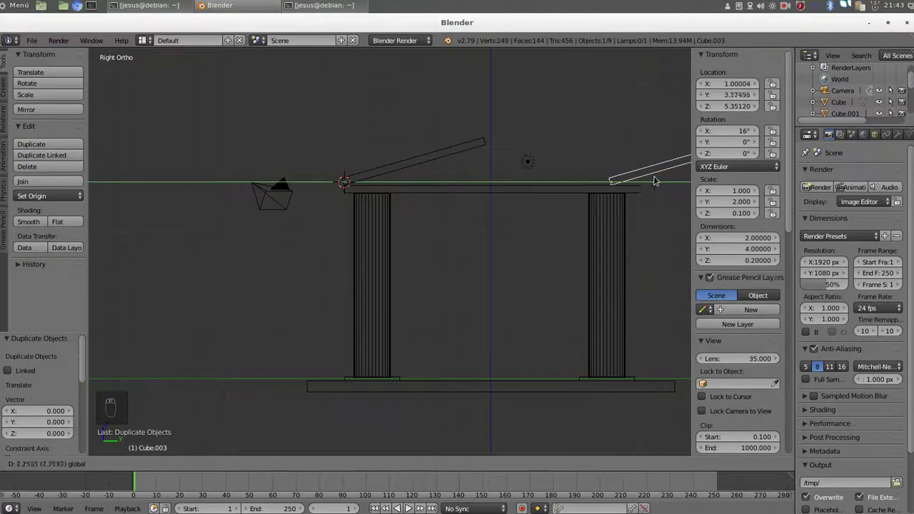
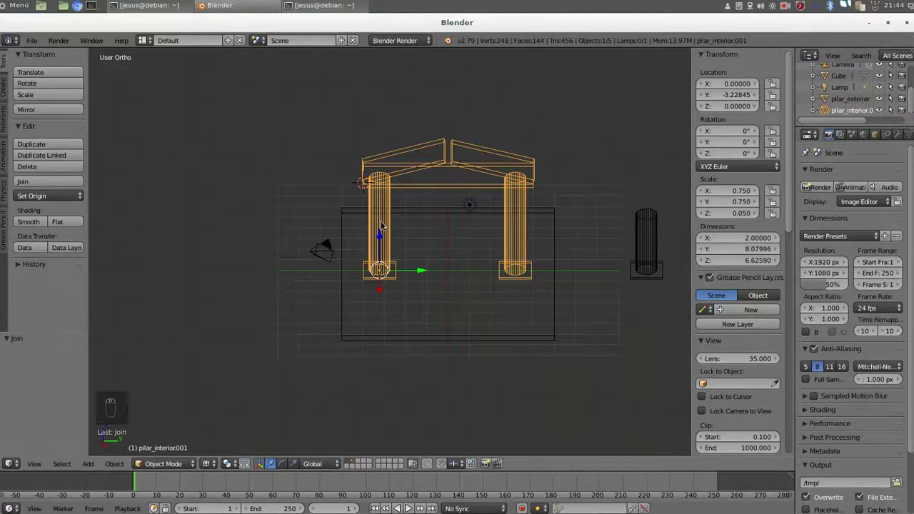
Orbit to a straight-down top view of the joined bay.
key(KP_3)
key(KP_5)
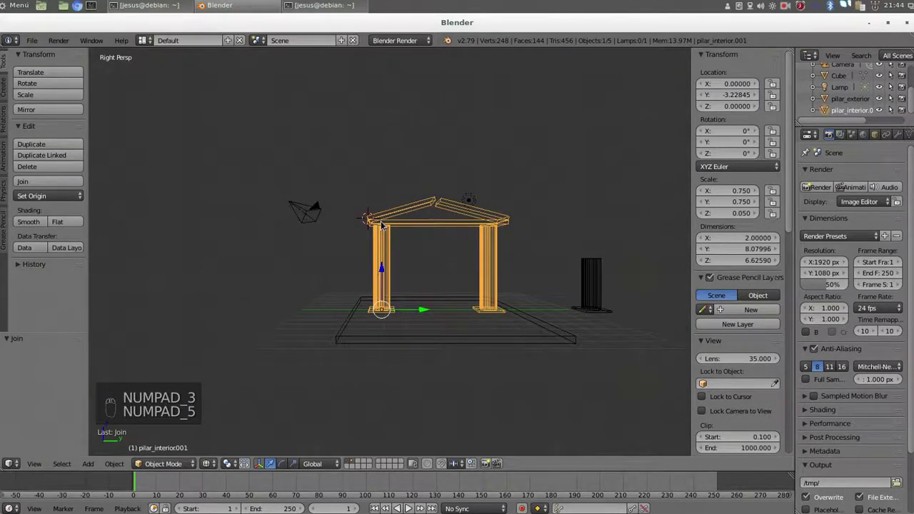
key(KP_5)
key(KP_8)
key(KP_8)
key(KP_8)
key(KP_5)
key(KP_8)
key(KP_5)
key(KP_5)
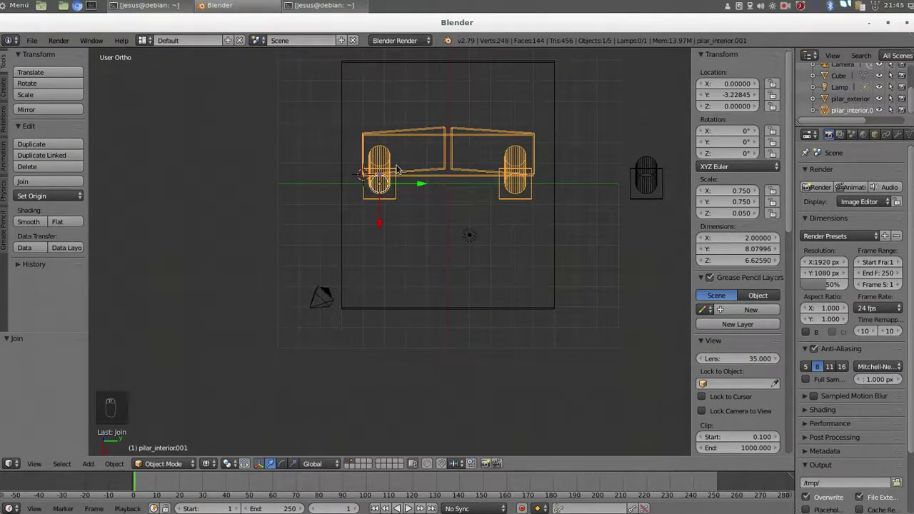
drag(383, 226, 378, 268)
key(ctrl+z)
Duplicate the bay twice, placing one copy on each side for three bays in a row.
key(shift+d)
drag(383, 230, 384, 311)
click(383, 317)
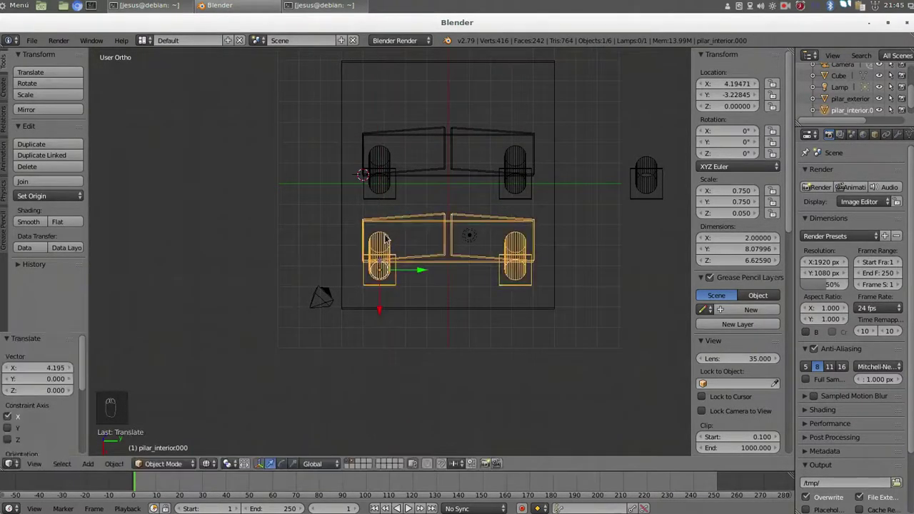
key(shift+d)
drag(382, 283, 383, 143)
click(383, 140)
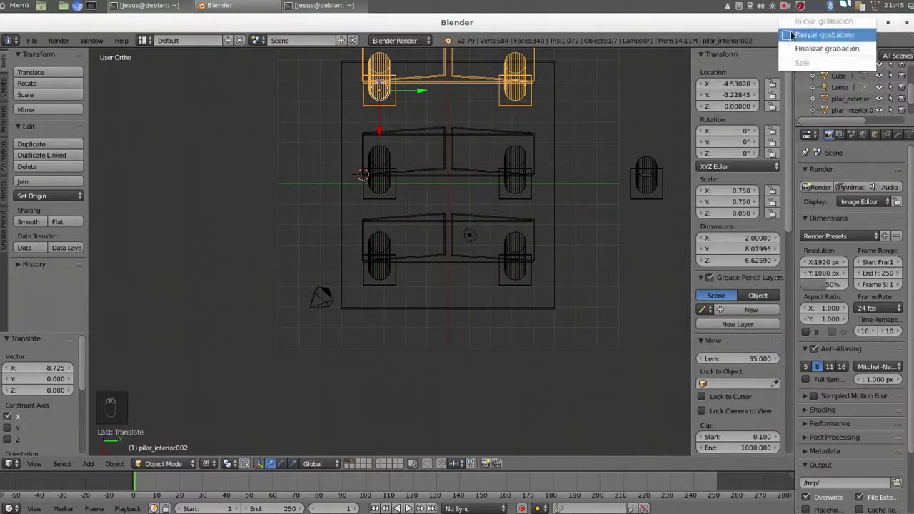
key(shift+c)
Orbit to see all three bays, select them and join them into one object.
drag(354, 258, 395, 307)
middle_click(392, 304)
drag(392, 304, 316, 291)
drag(316, 291, 278, 242)
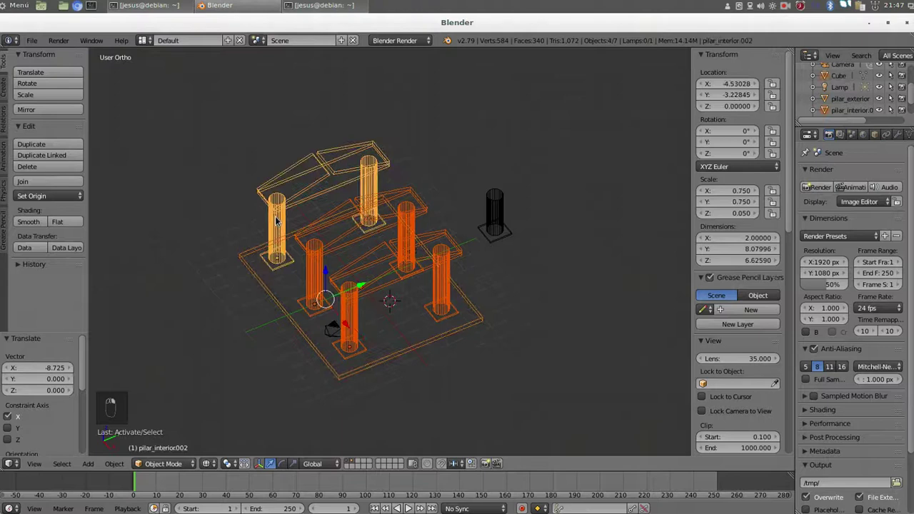
double_click(278, 221)
middle_click(278, 220)
drag(278, 220, 64, 181)
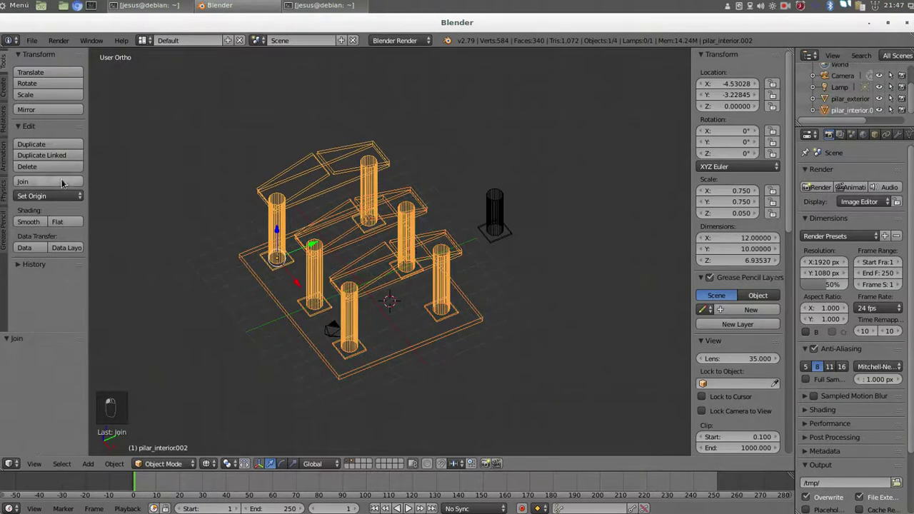
click(399, 300)
key(shift+d)
click(399, 299)
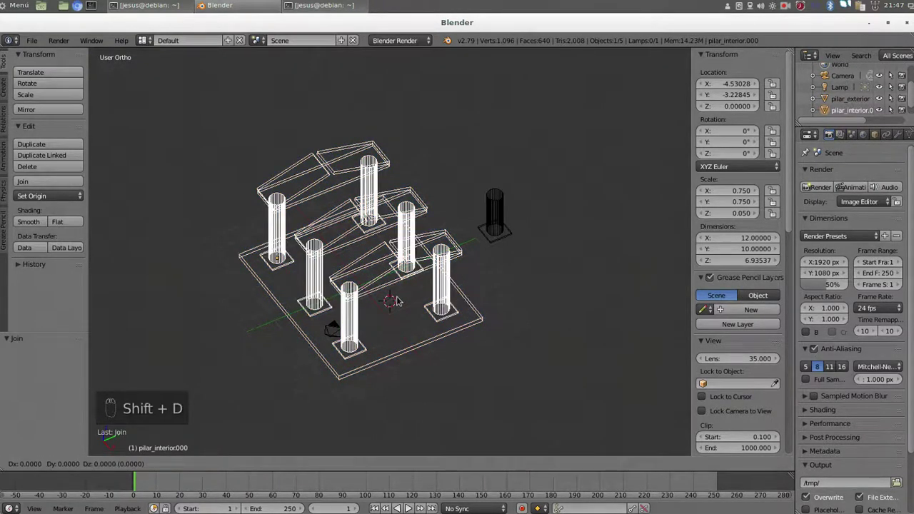
key(x)
click(357, 251)
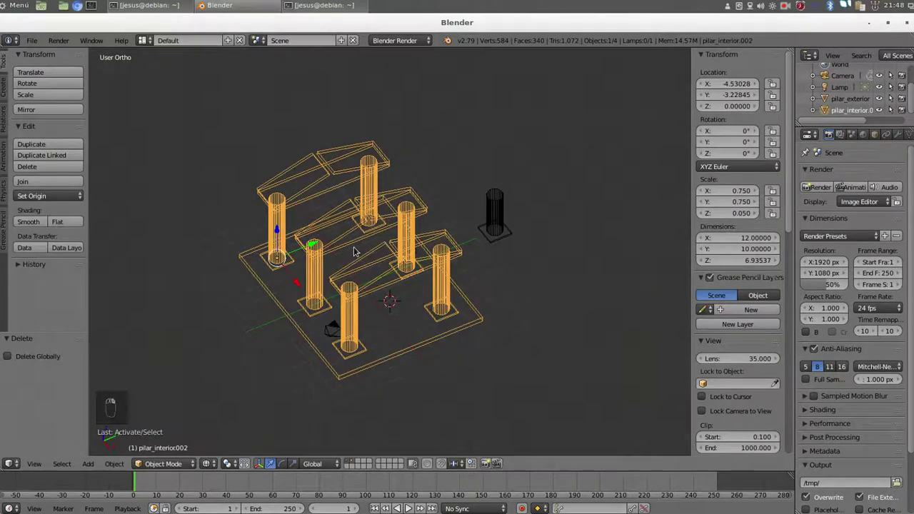
Centre the cursor, add and undo a circle, then start adding a cylinder instead.
key(shift+c)
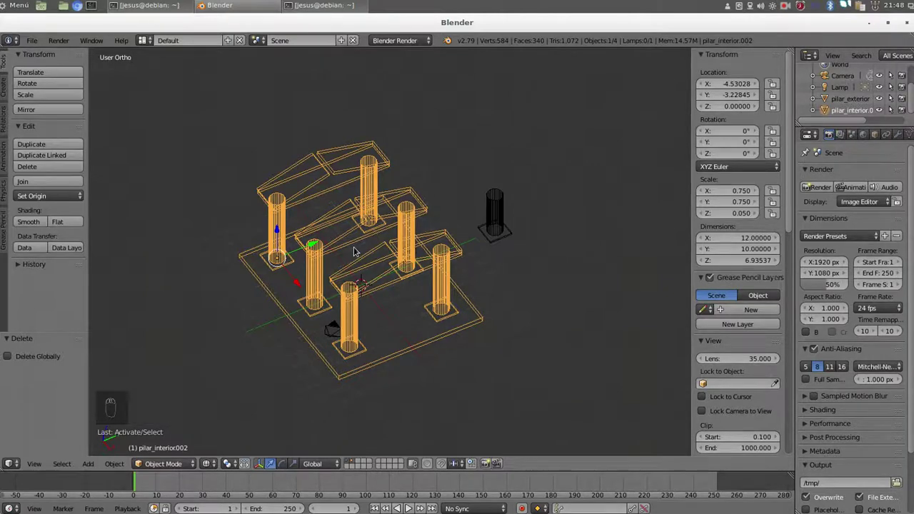
key(shift+a)
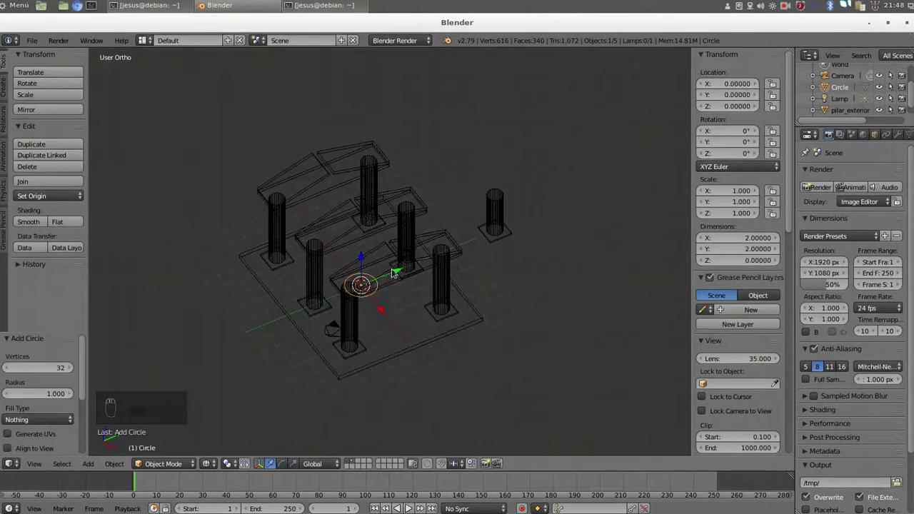
key(ctrl+z)
right_click(371, 247)
right_click(371, 247)
key(shift+a)
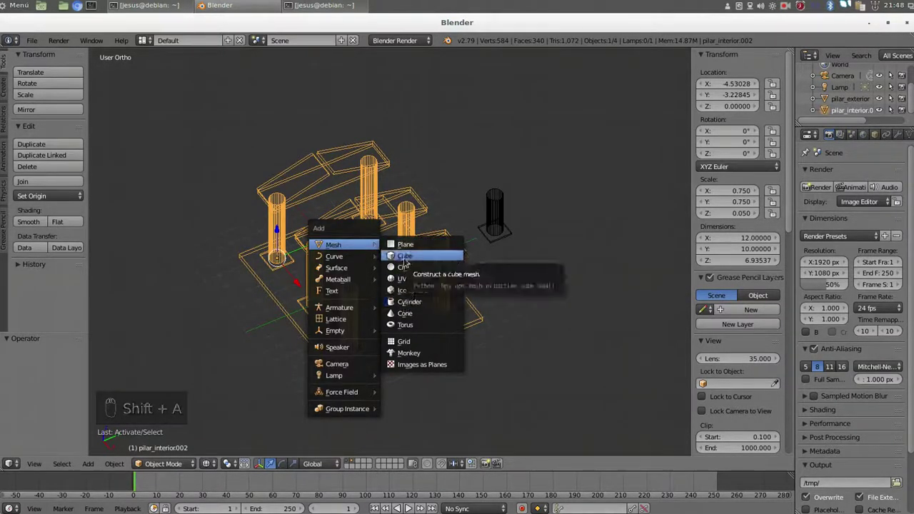
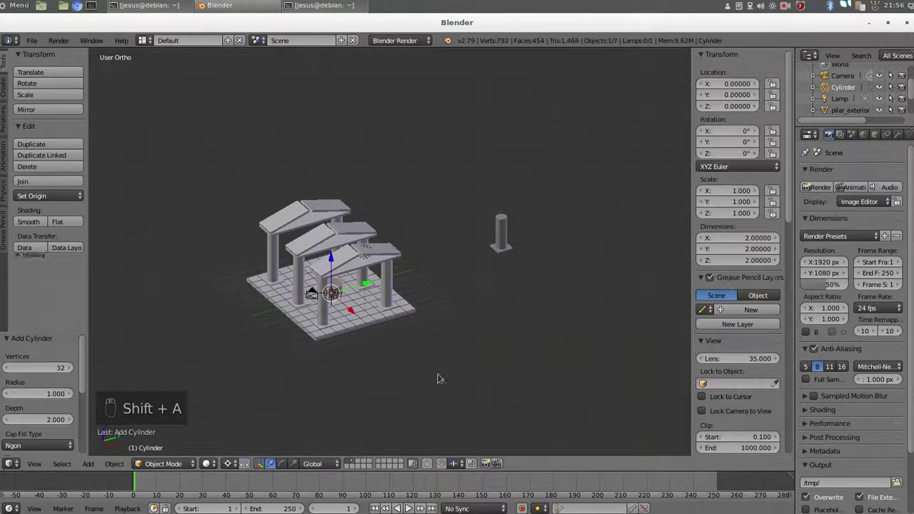
Resize the cylinder in the N panel to 40 x 40 with Z scale 0.25, making a wide thin disc.
click(743, 241)
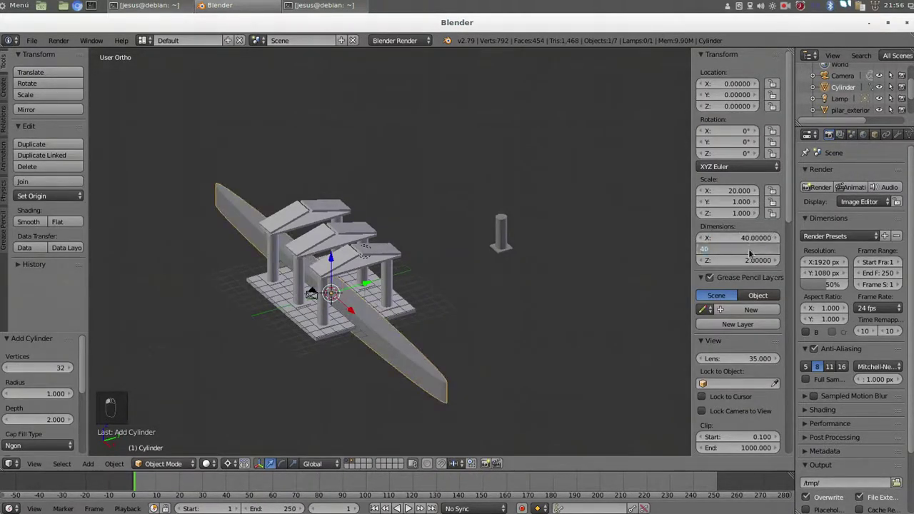
click(753, 264)
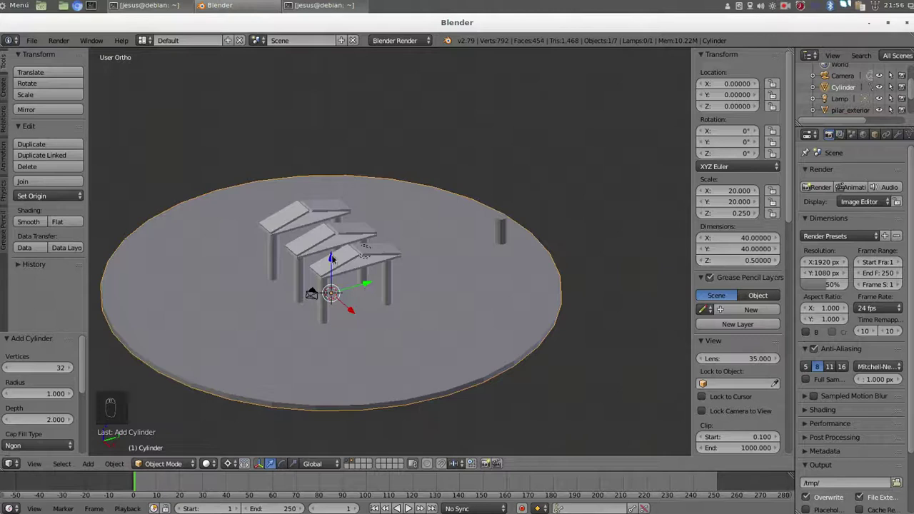
click(334, 260)
double_click(334, 263)
Lower the disc beneath the temple and check it from side and tilted views.
key(KP_3)
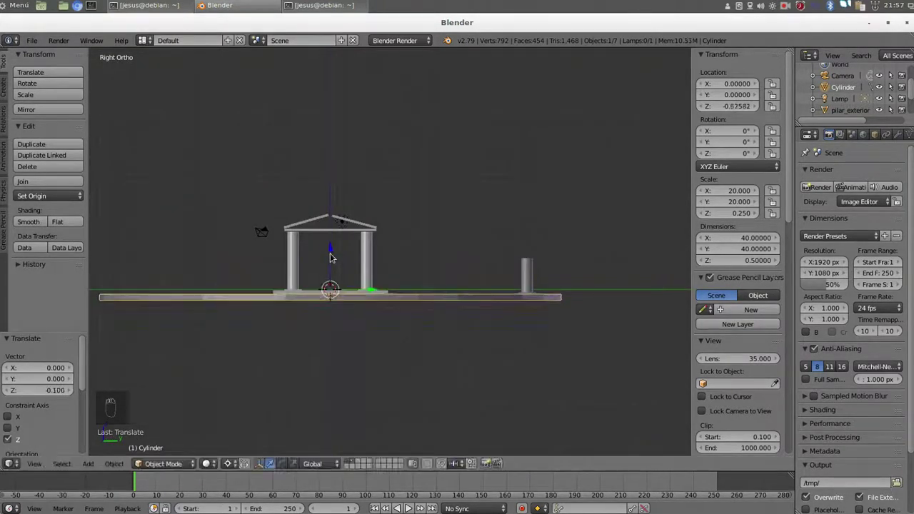
key(KP_8)
key(KP_7)
key(shift+c)
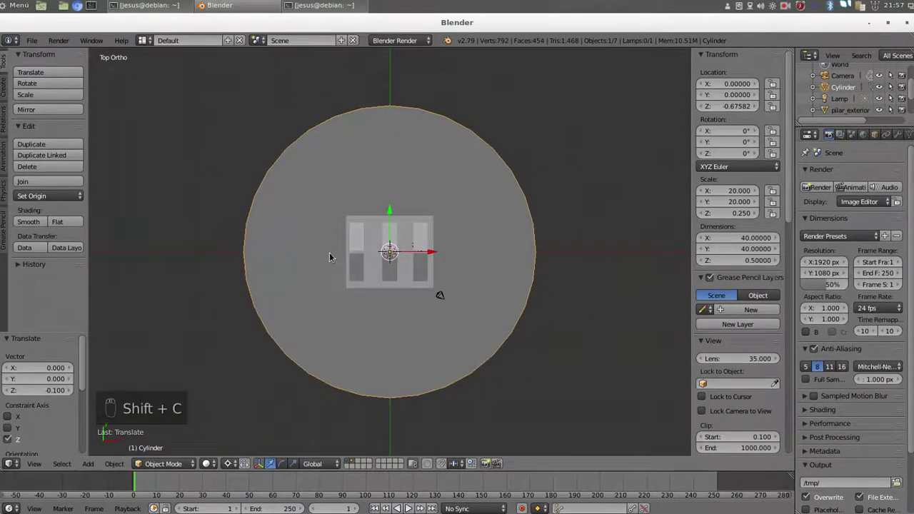
key(KP_2)
key(KP_2)
key(KP_2)
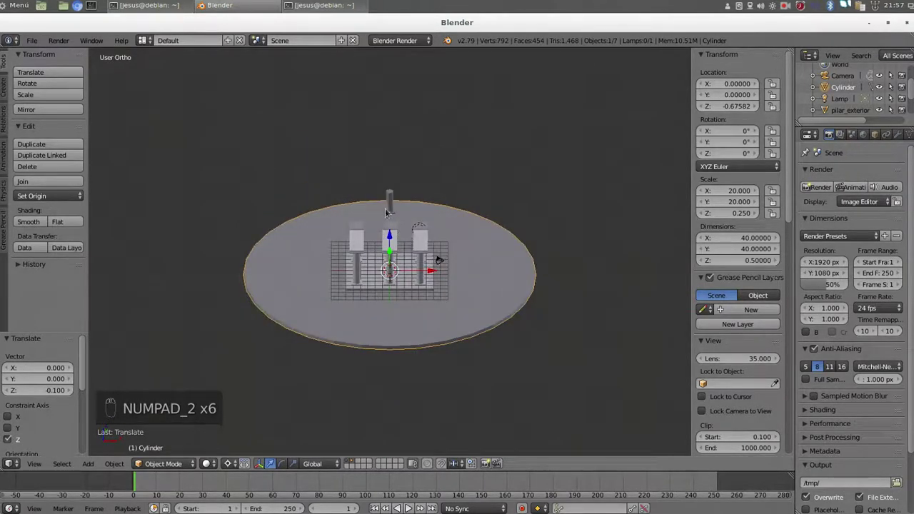
Select the outer pillar in top view and position it at the platform's rim.
click(394, 208)
key(KP_7)
click(394, 209)
key(KP_6)
key(KP_6)
key(KP_6)
key(KP_6)
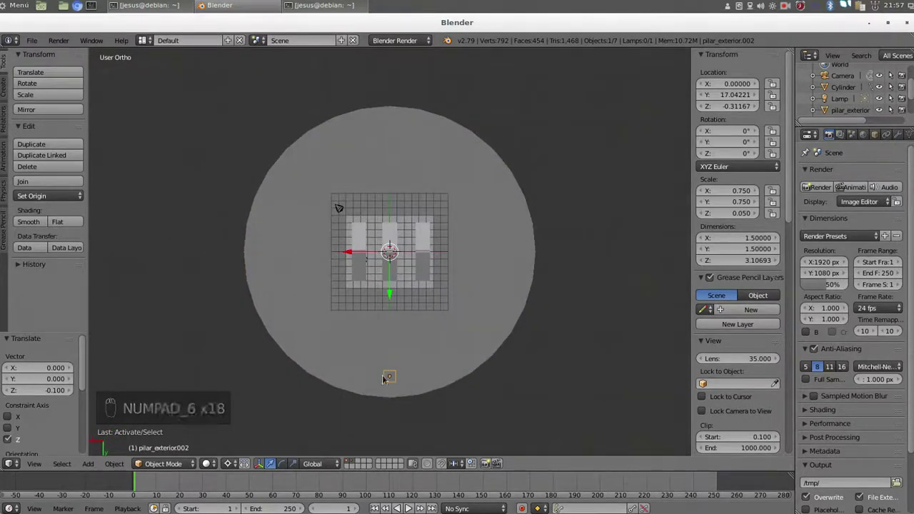
Duplicate the pillar four times, placing each copy 45° further around the rim.
key(shift+d)
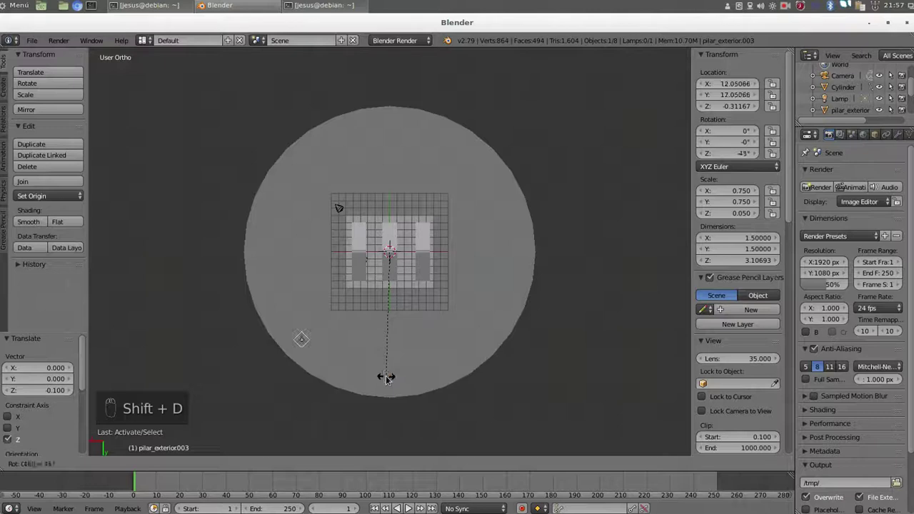
click(304, 345)
key(shift+d)
click(271, 259)
key(shift+d)
click(306, 167)
key(shift+d)
double_click(393, 131)
Duplicate three more pillars around the rim to complete the ring of eight.
key(shift+d)
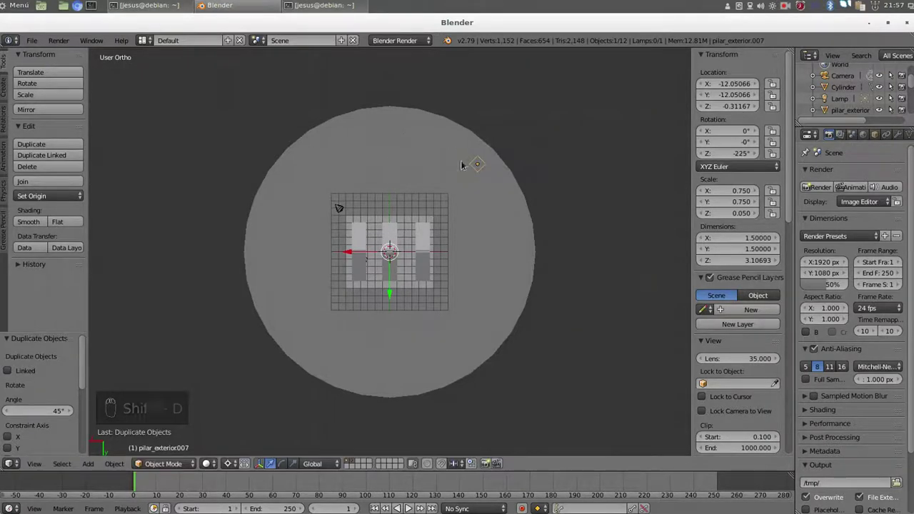
click(486, 168)
key(shift+d)
double_click(519, 254)
key(shift+d)
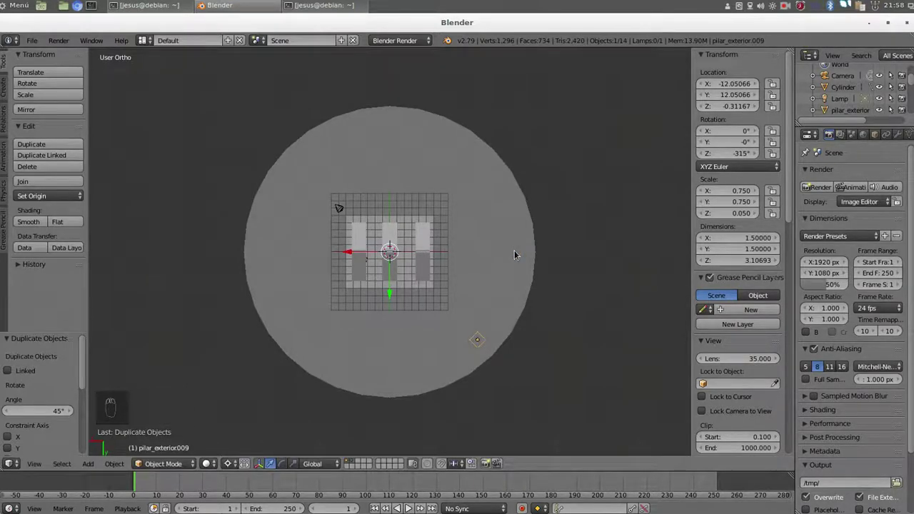
Orbit and zoom the view to inspect the finished pillar ring around the temple.
key(KP_2)
key(KP_2)
key(KP_2)
key(KP_Add)
key(KP_6)
key(KP_6)
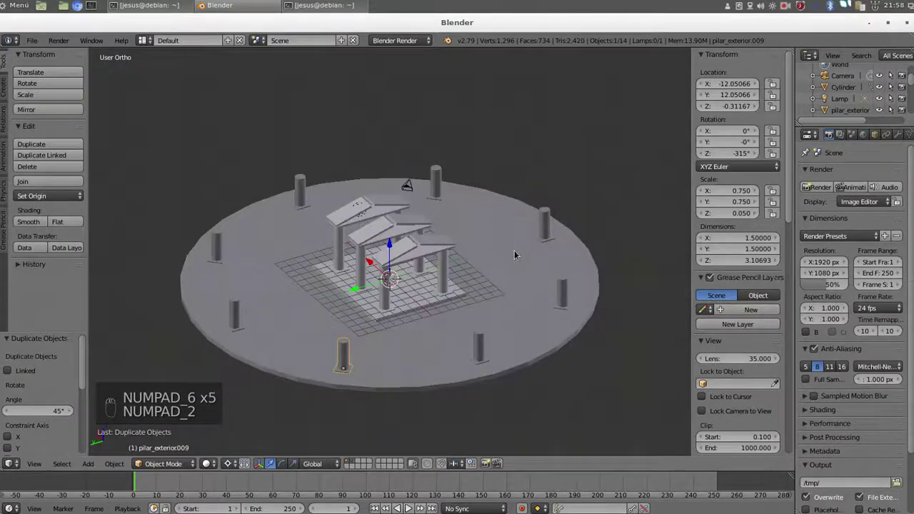